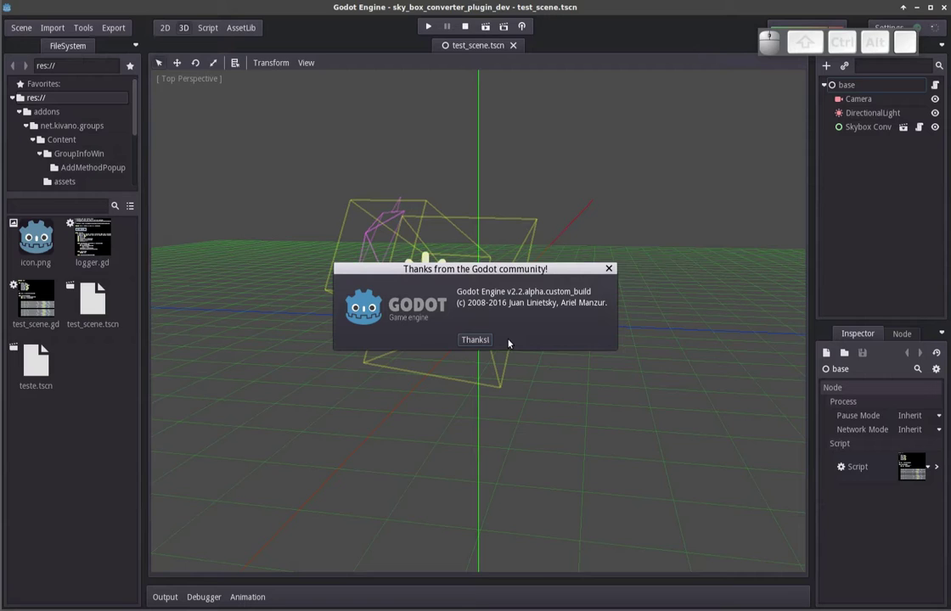
Switch from the Godot editor to the browser showing the crop_sky.sh gist.
key("alt+Tab")
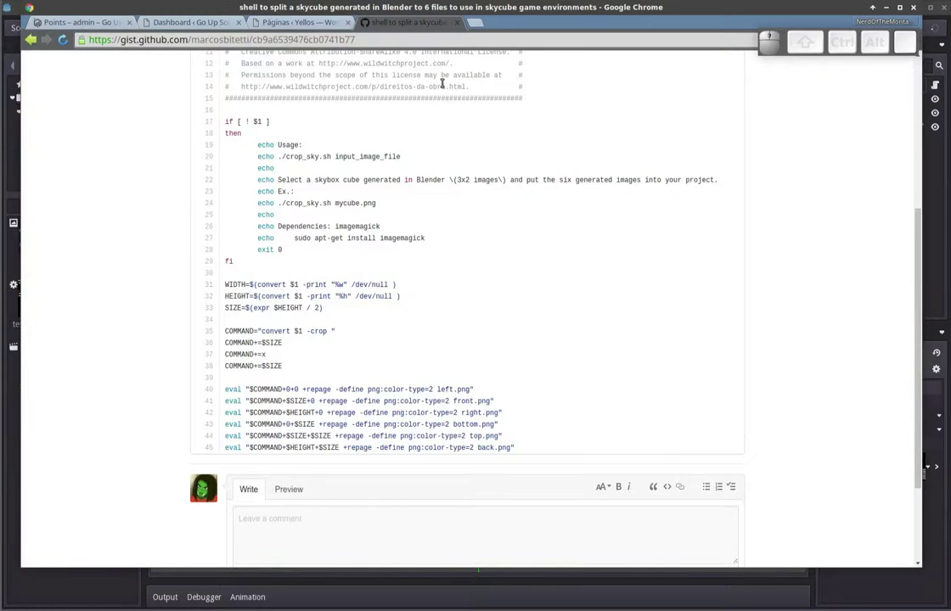
Run a Google search for 'skybox cubemap' in a new tab.
left_click(479, 24)
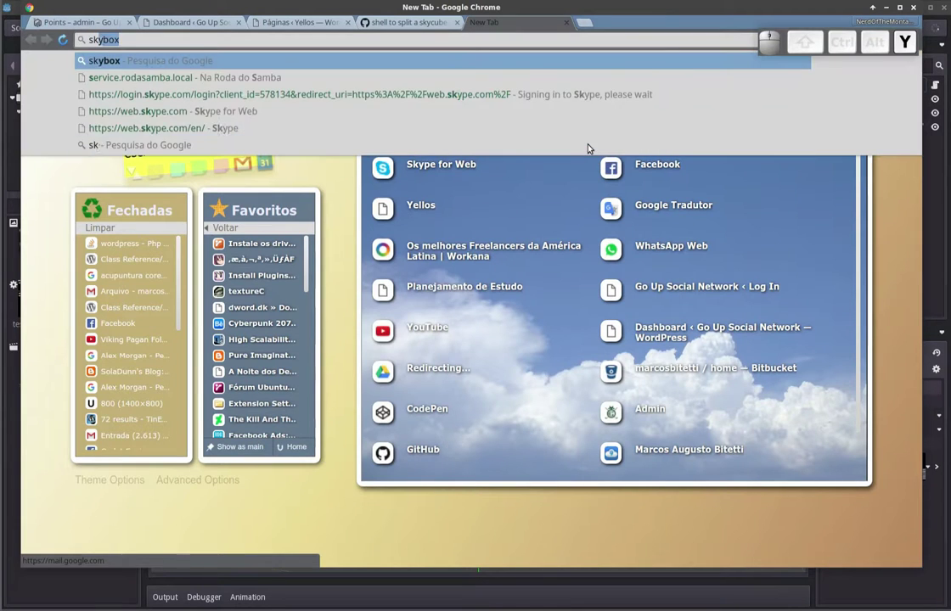
key("Right")
key("space")
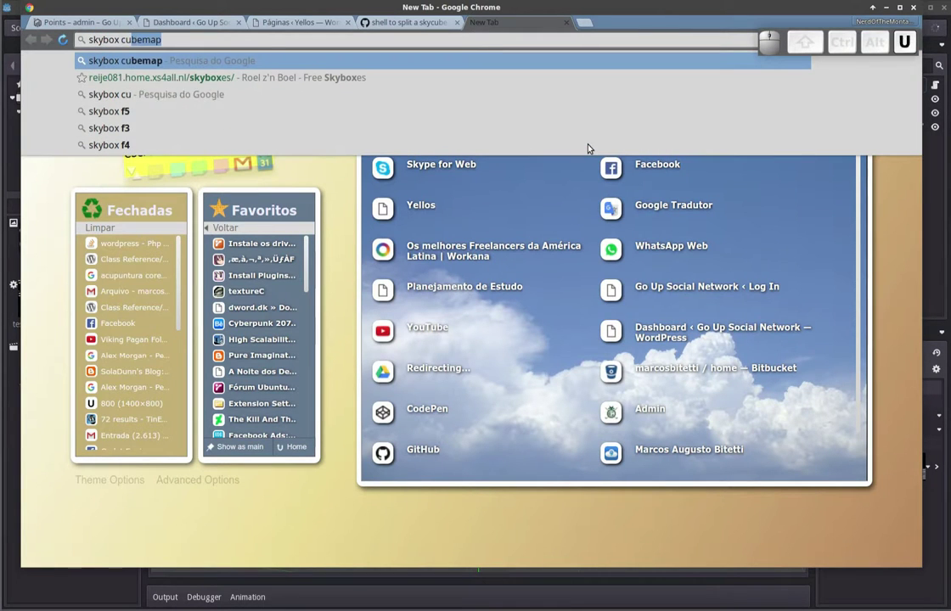
key("Return")
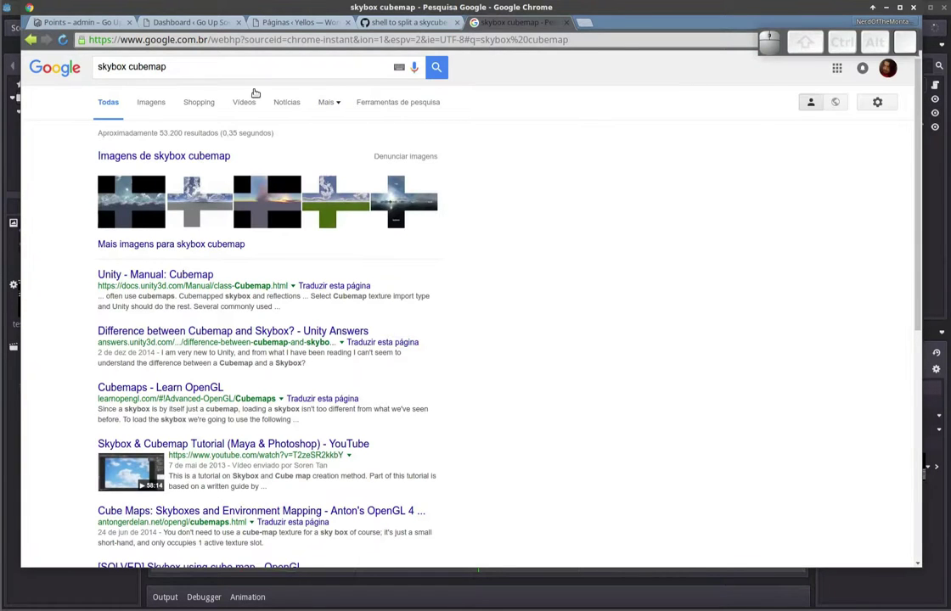
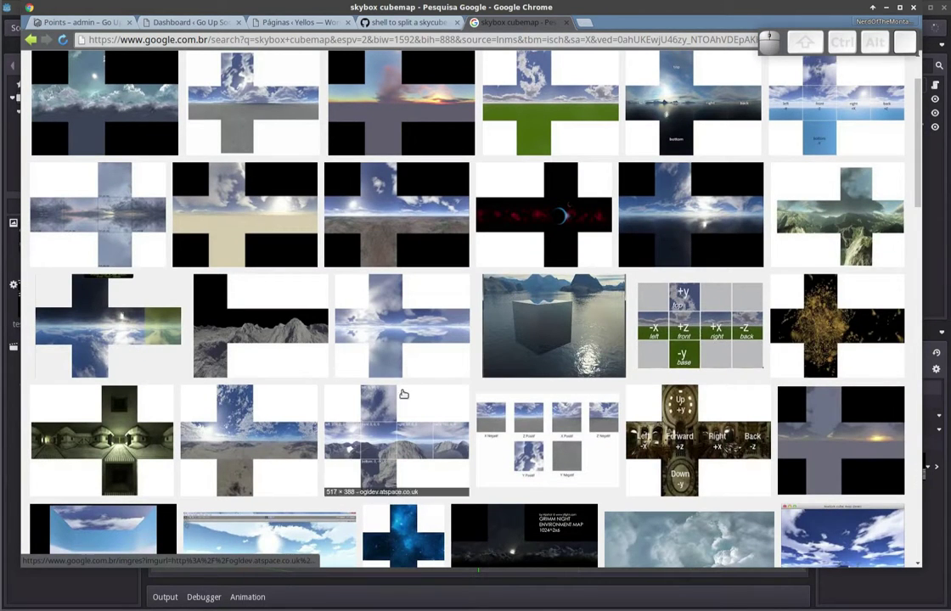
Scroll down through the skybox cubemap image results.
scroll("down", 3)
scroll("down", 3)
scroll("down", 3)
scroll("down", 3)
scroll("down", 3)
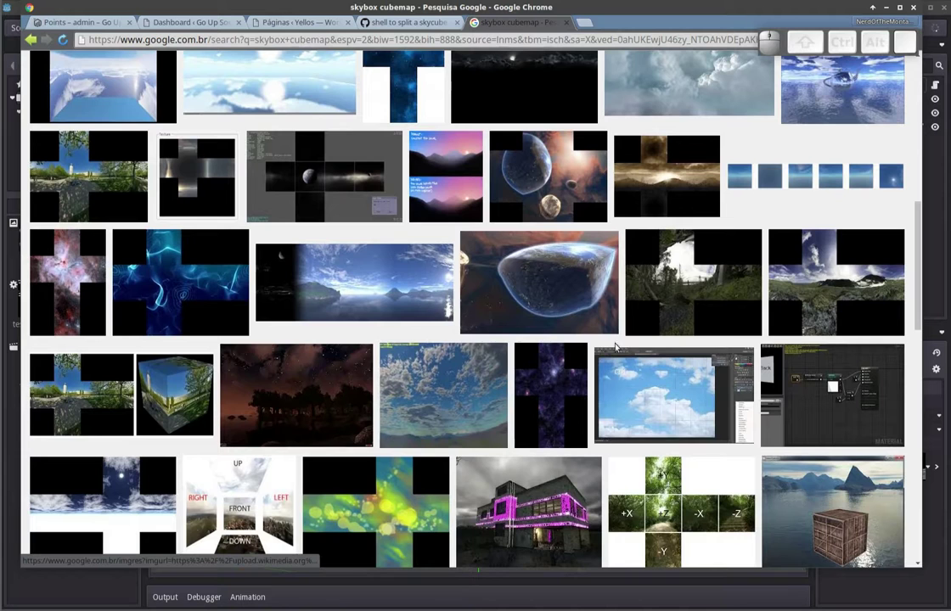
scroll("down", 3)
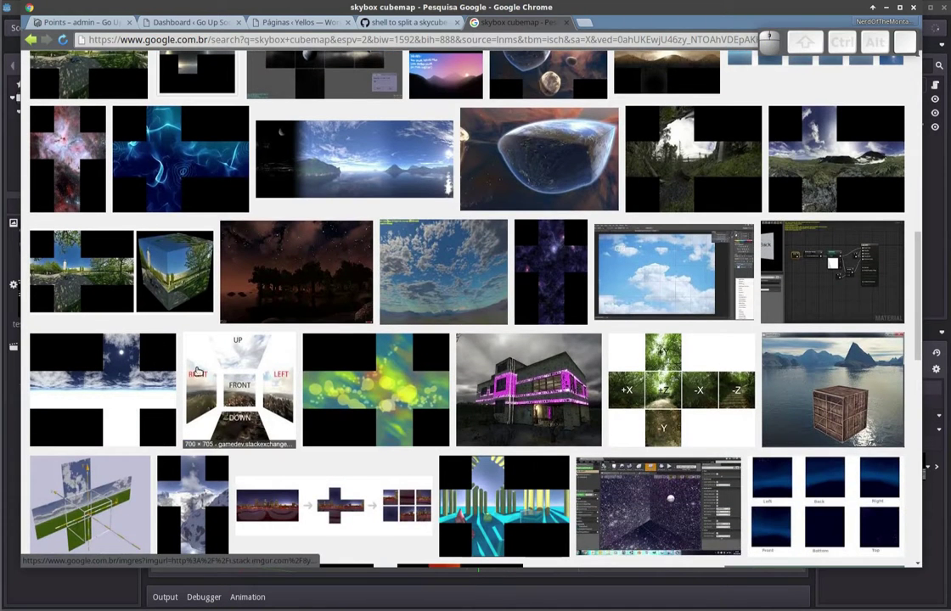
scroll("down", 3)
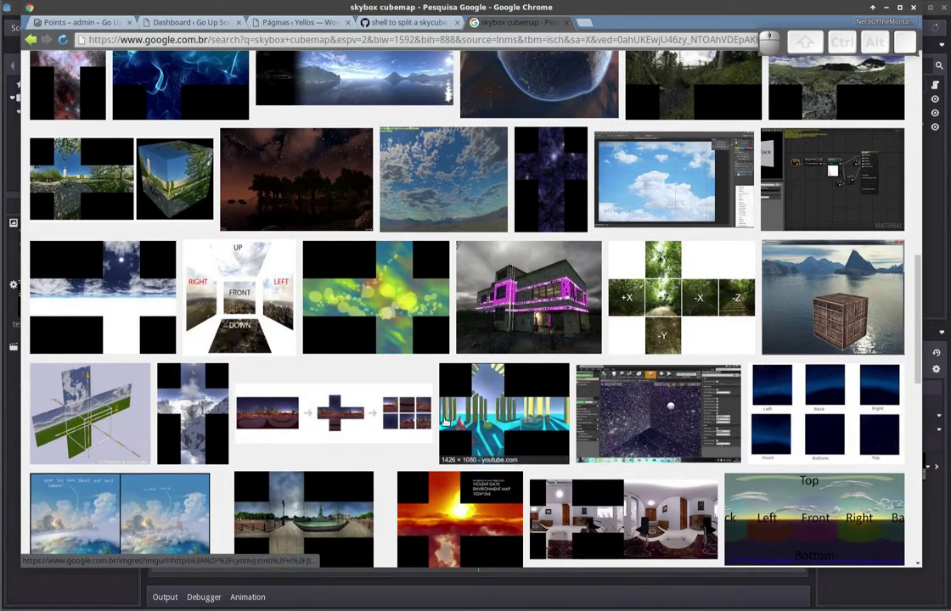
scroll("down", 3)
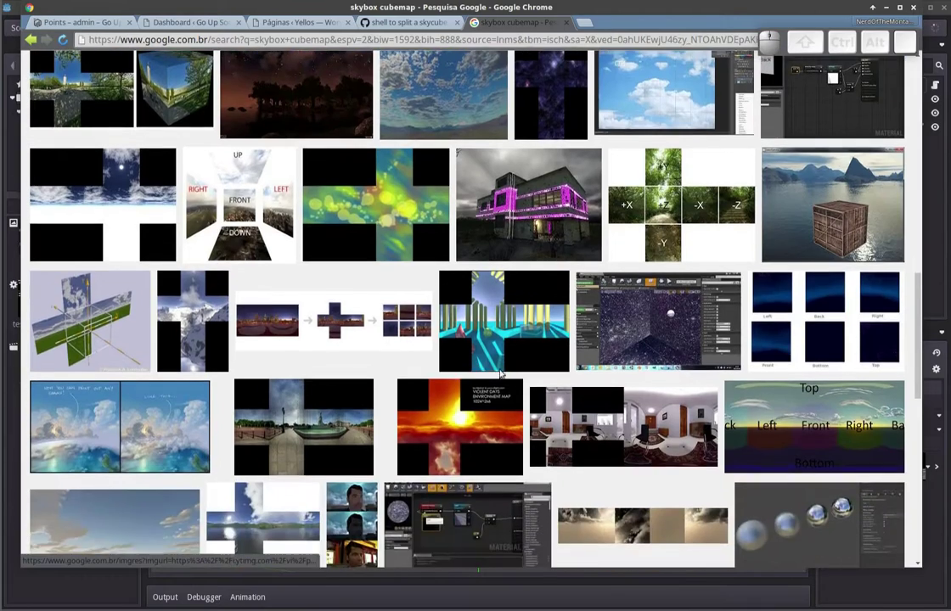
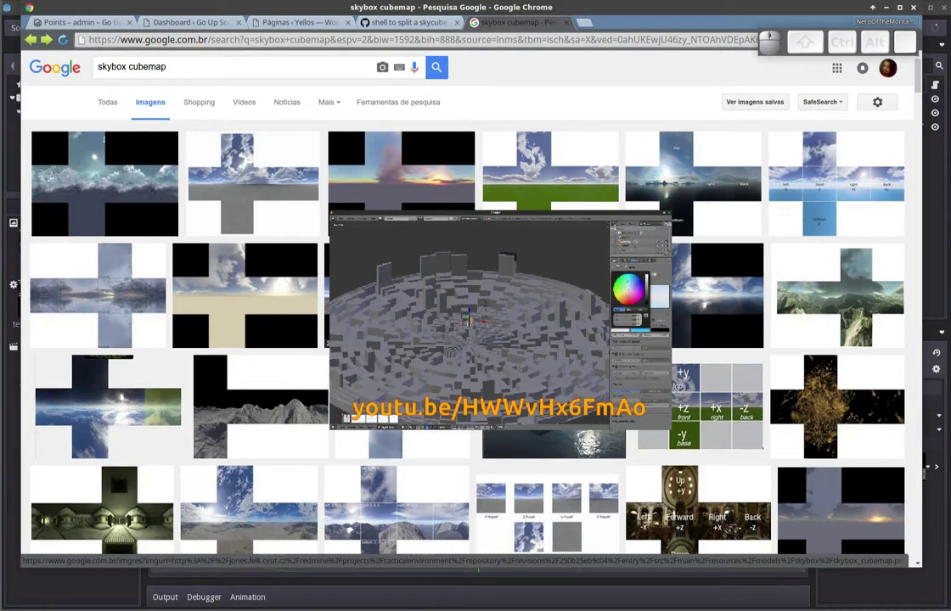
scroll("down", 3)
scroll("down", 3)
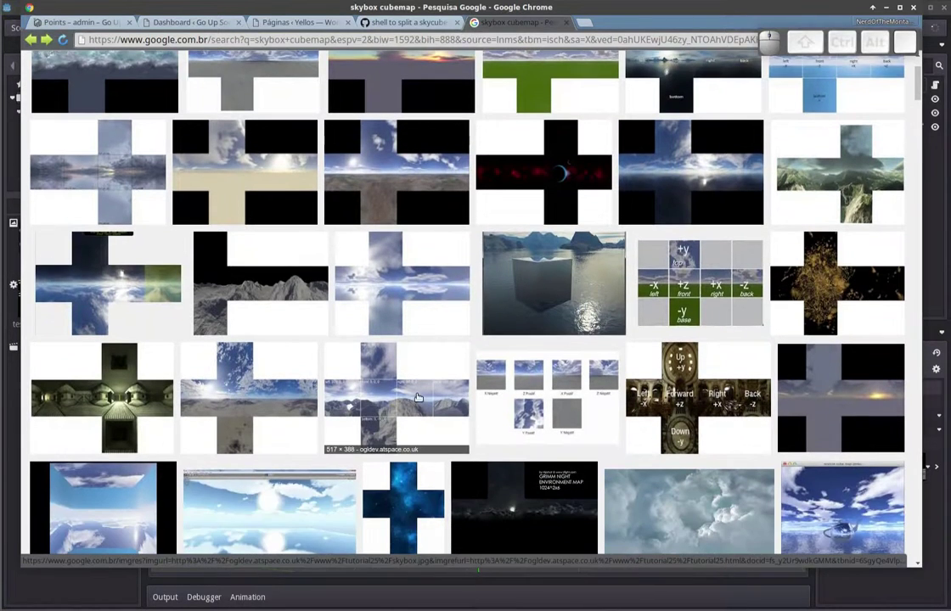
scroll("down", 3)
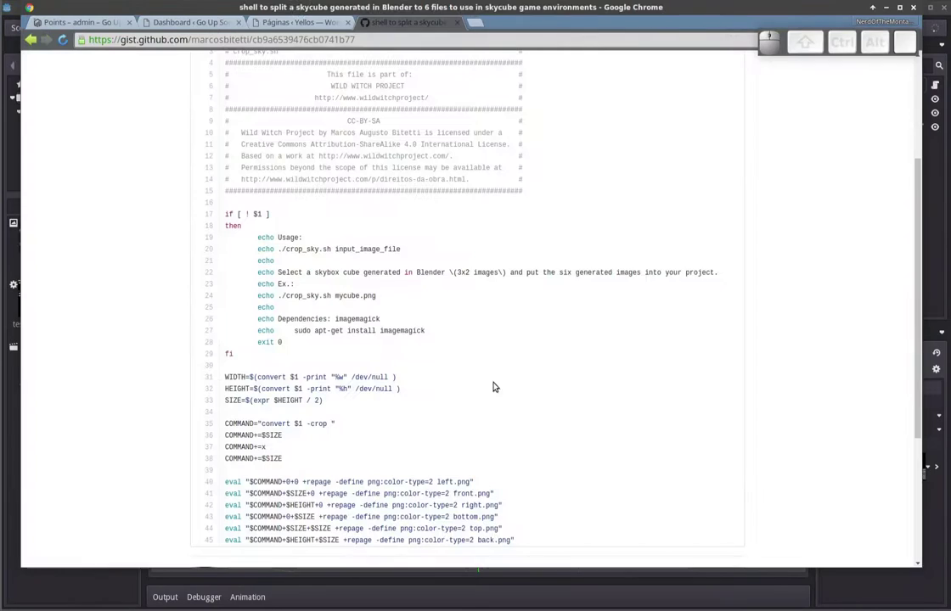
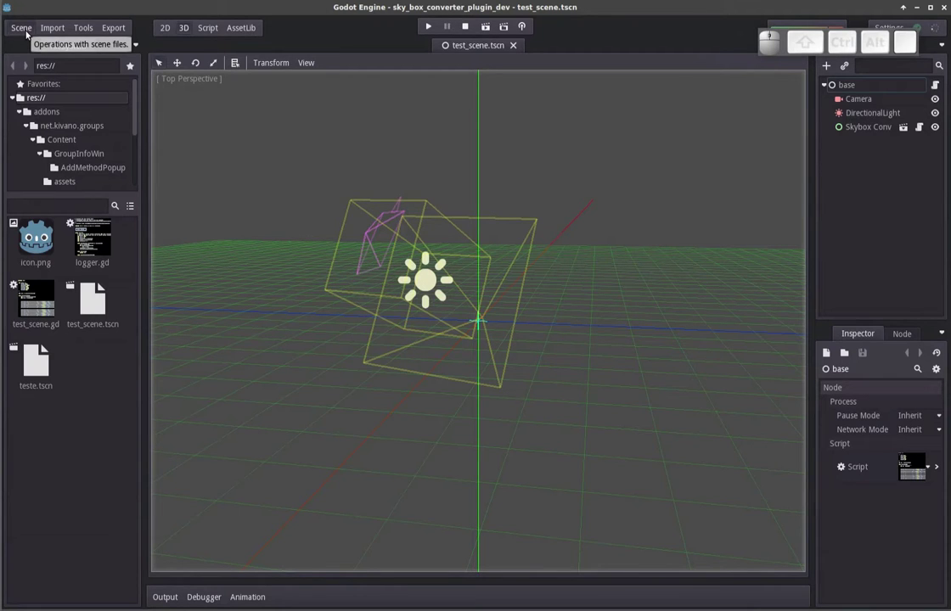
Set the Skybox converter plugin to Active in Project Settings > Plugins.
left_click(28, 34)
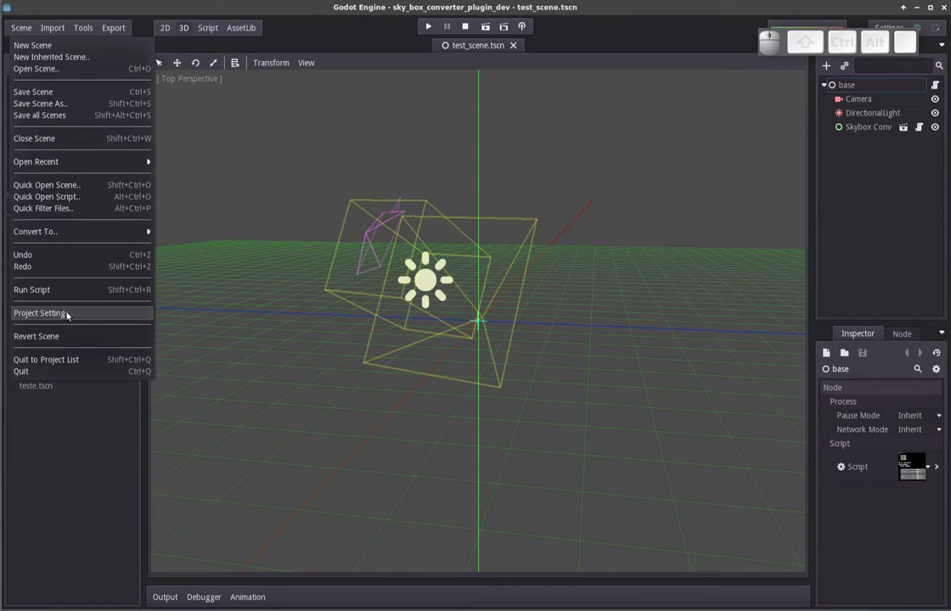
left_click(64, 314)
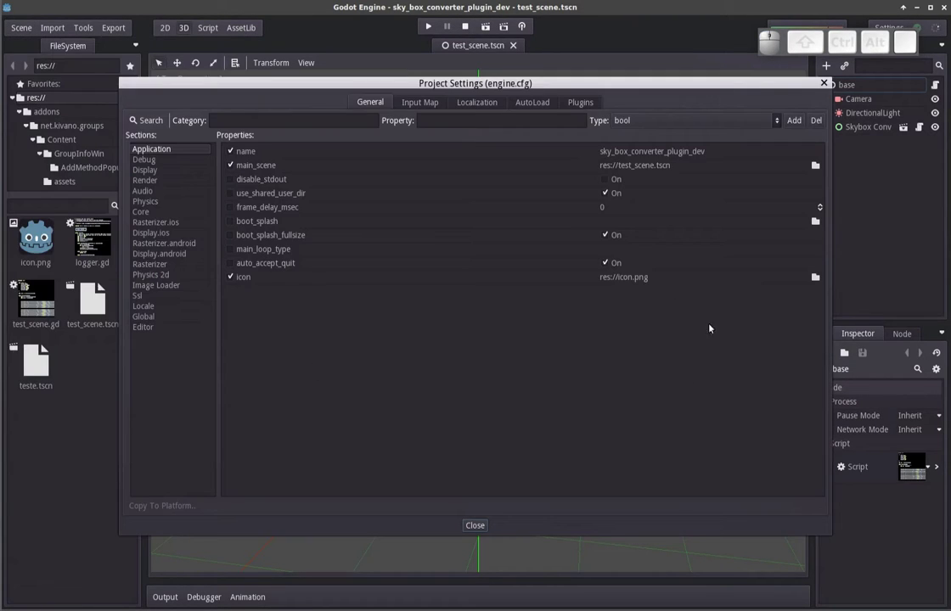
left_click(587, 104)
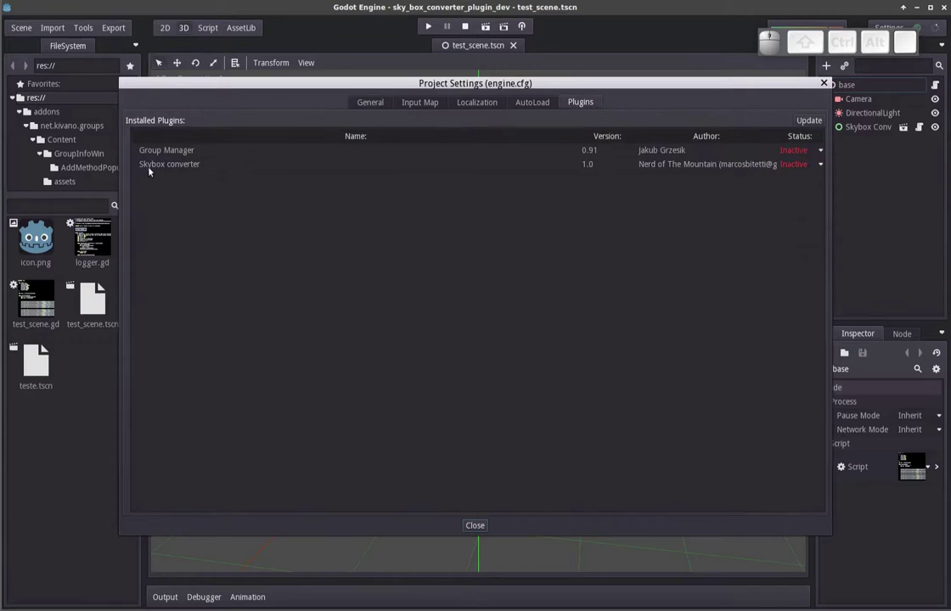
left_click(152, 172)
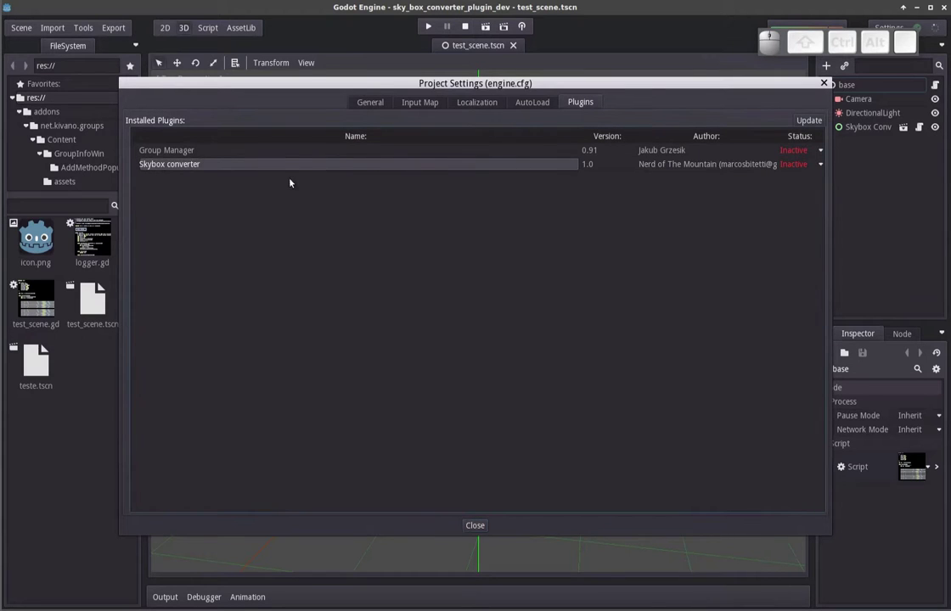
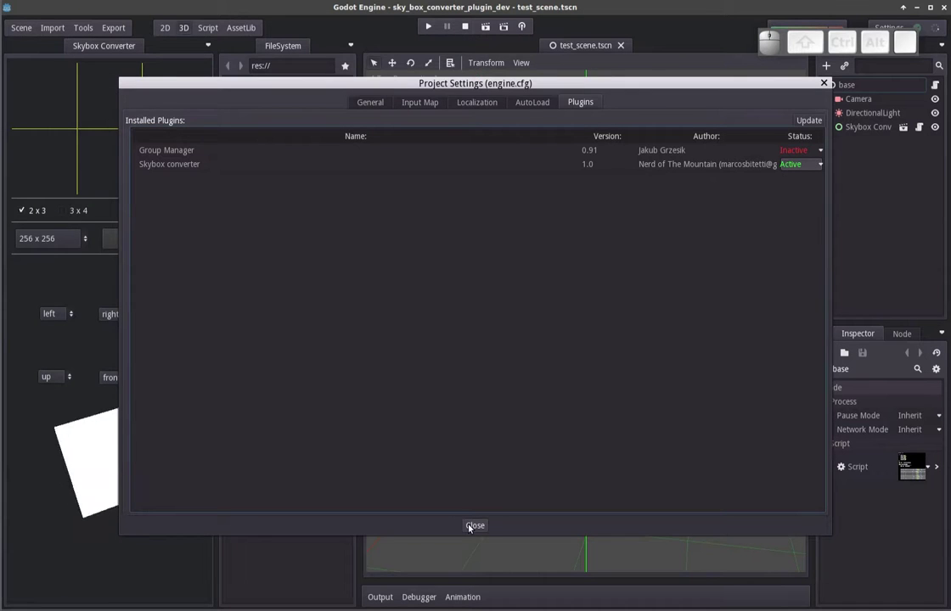
left_click(471, 527)
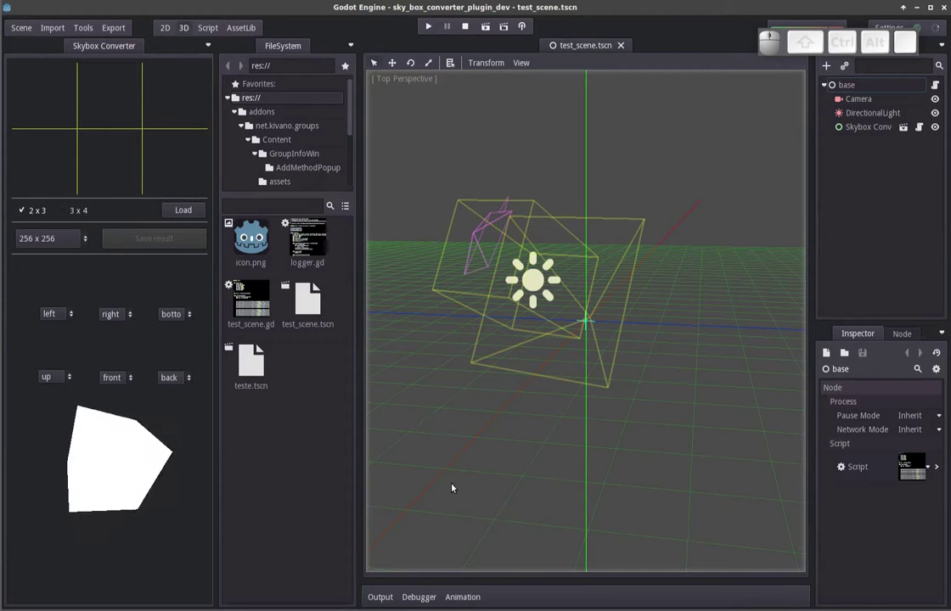
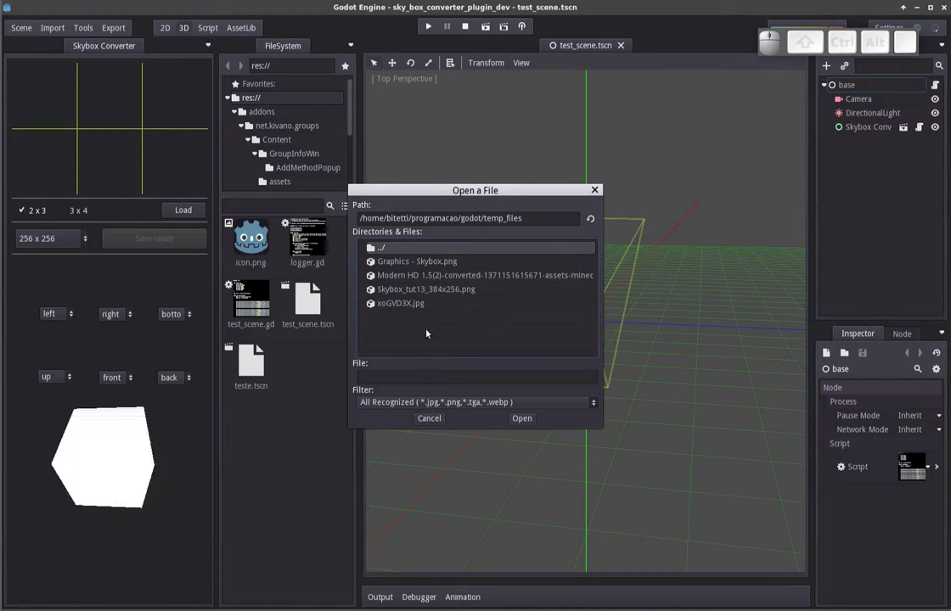
Load Skybox_tut13_384x256.png into the Skybox Converter.
left_click(412, 293)
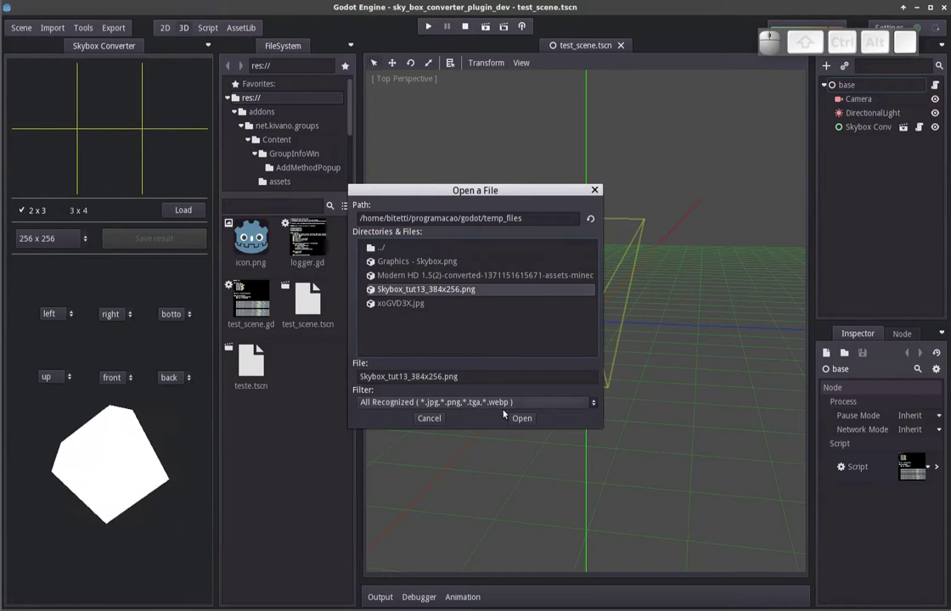
left_click(526, 423)
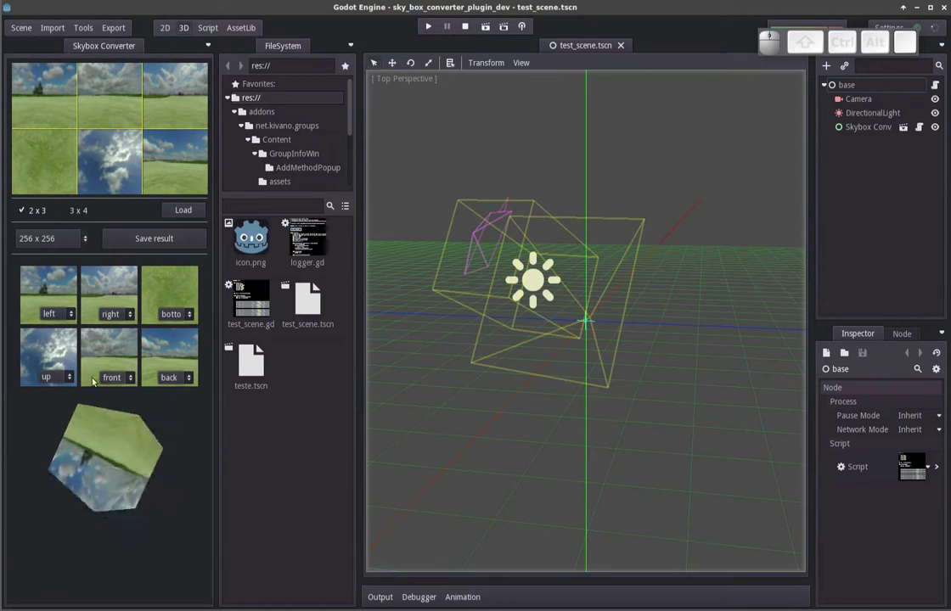
left_click(71, 382)
left_click(66, 424)
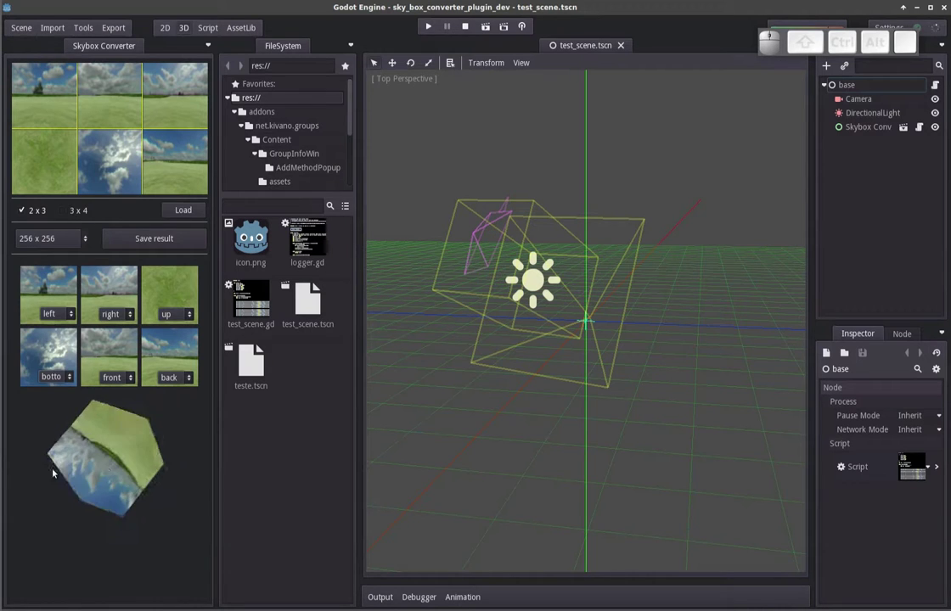
left_click(57, 377)
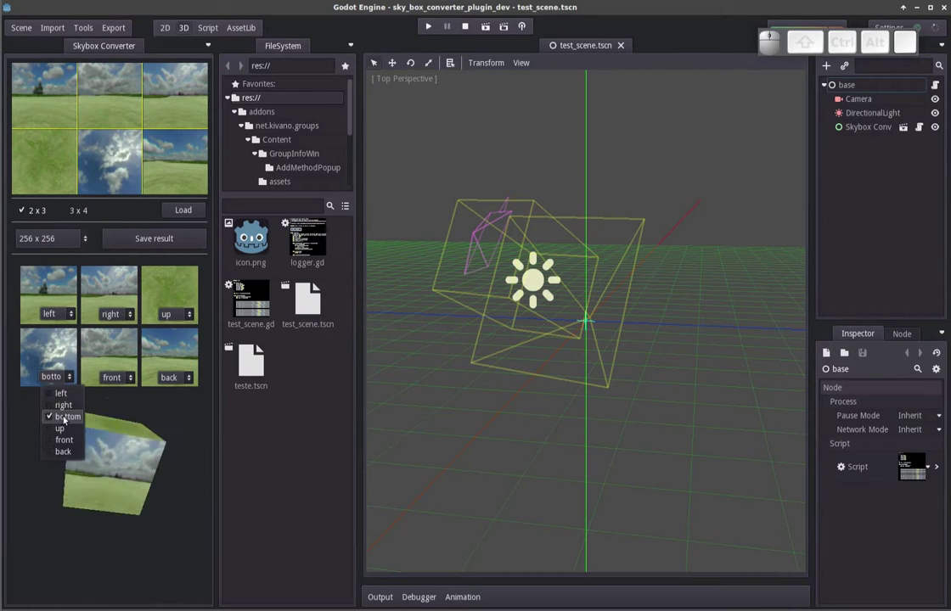
Assign the cloudy sky to the up face and set face resolution to 512 x 512.
left_click(55, 430)
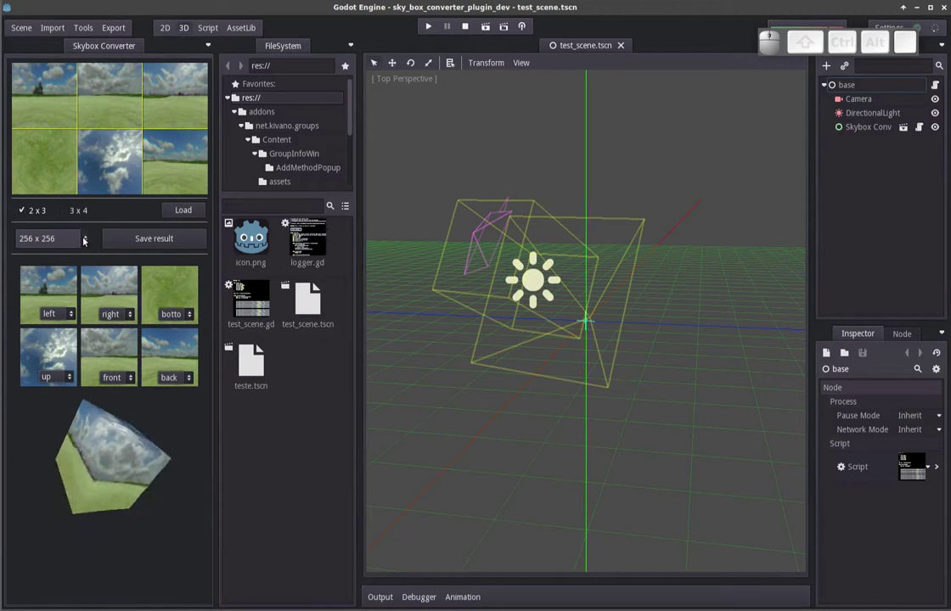
left_click(87, 240)
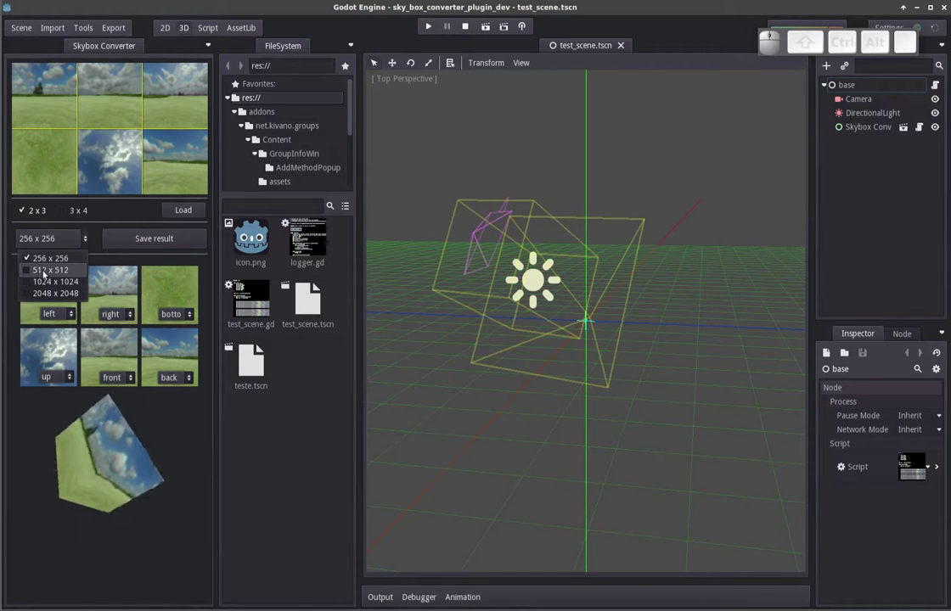
left_click(38, 274)
left_click(164, 239)
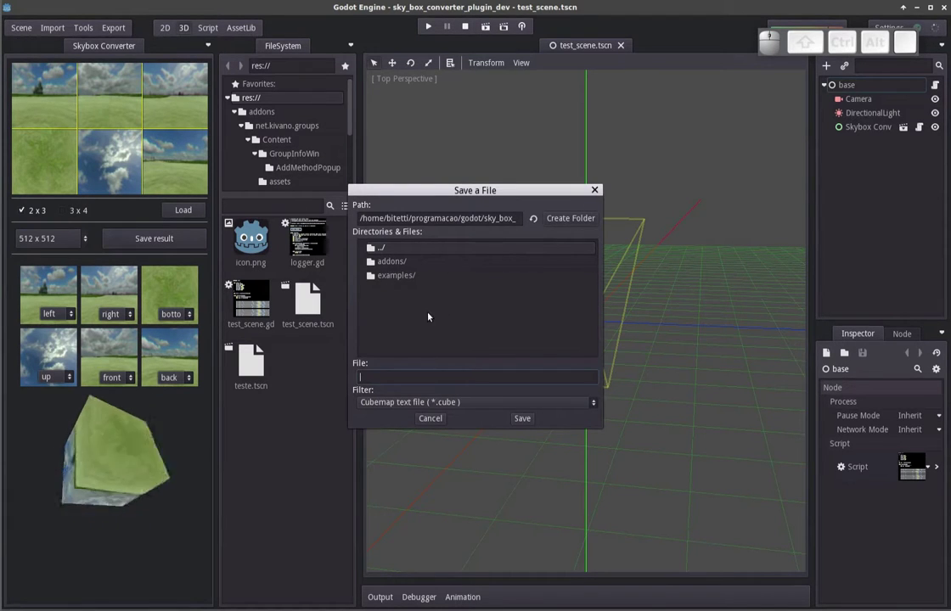
Save the converted skybox as 'sky' inside a new sky1 folder.
left_click(577, 222)
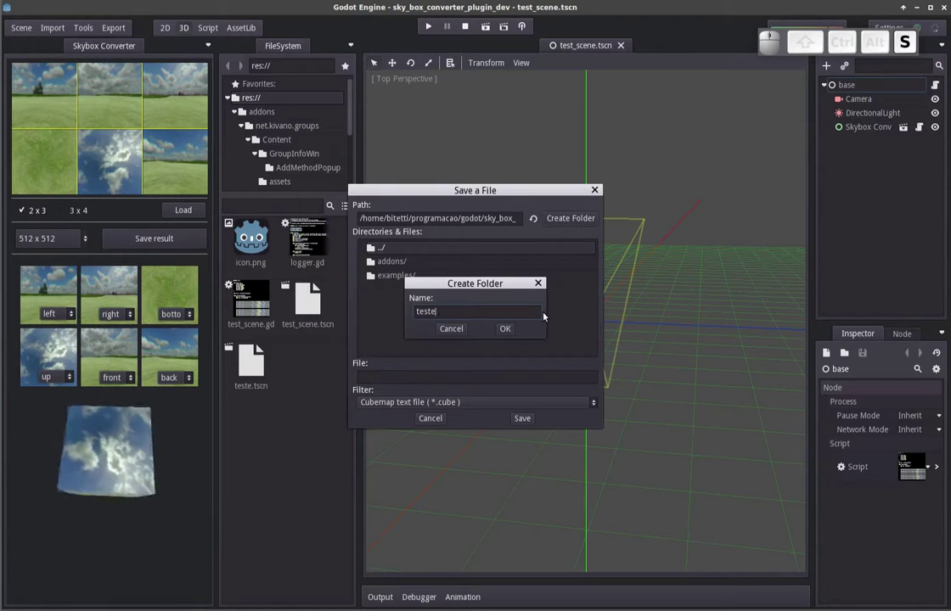
key("Return")
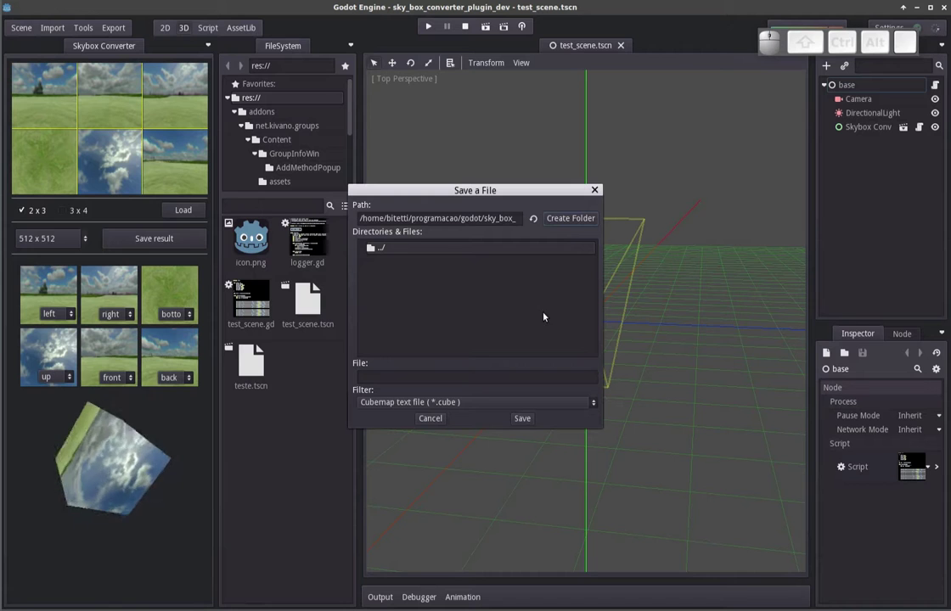
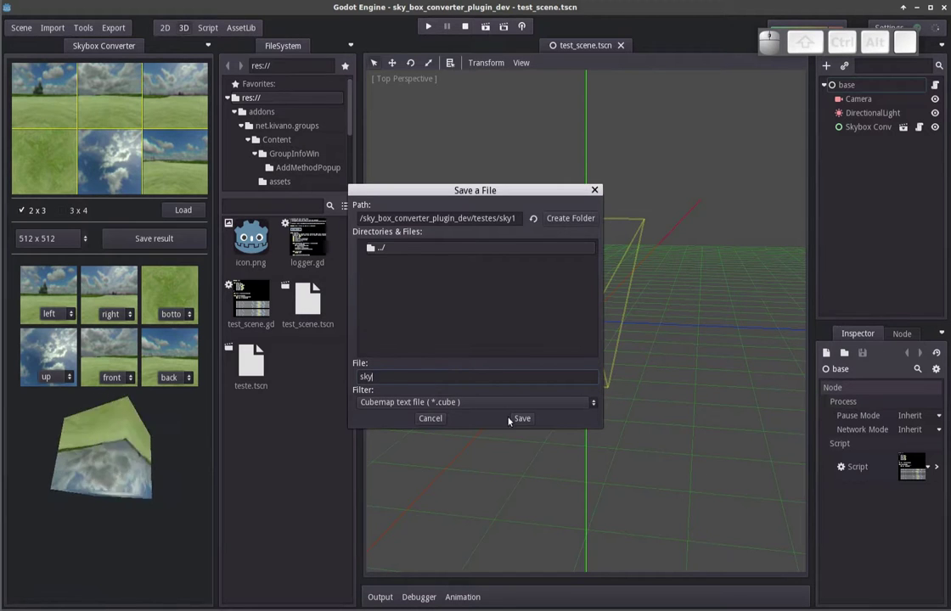
left_click(526, 422)
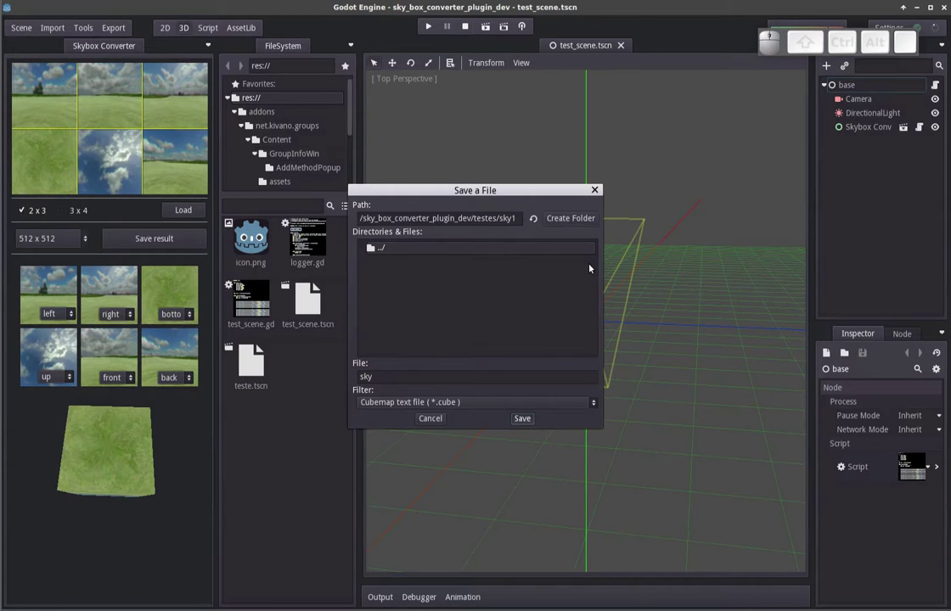
key("alt+Tab")
key("alt+Tab")
left_click(588, 336)
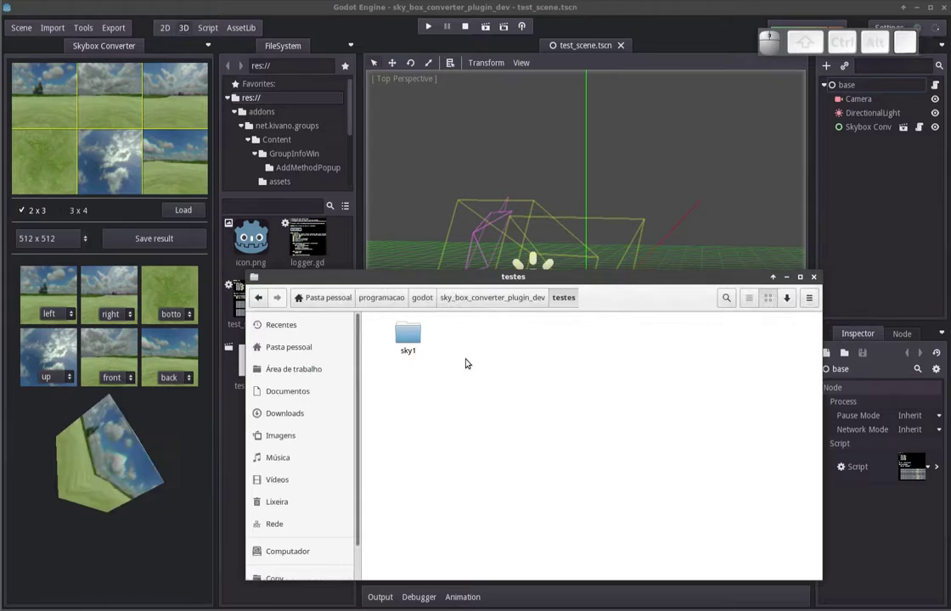
left_click(410, 342)
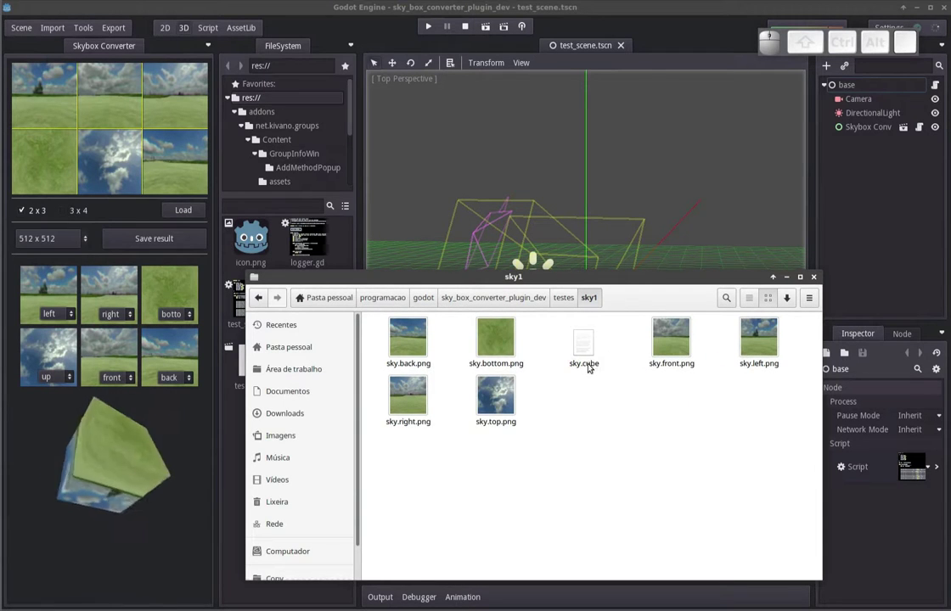
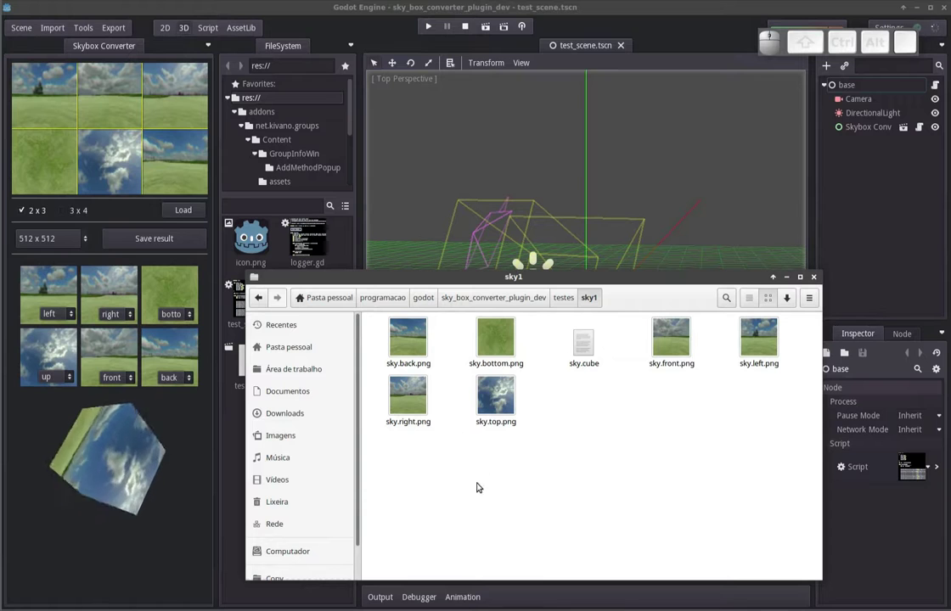
left_click(579, 304)
left_click(588, 427)
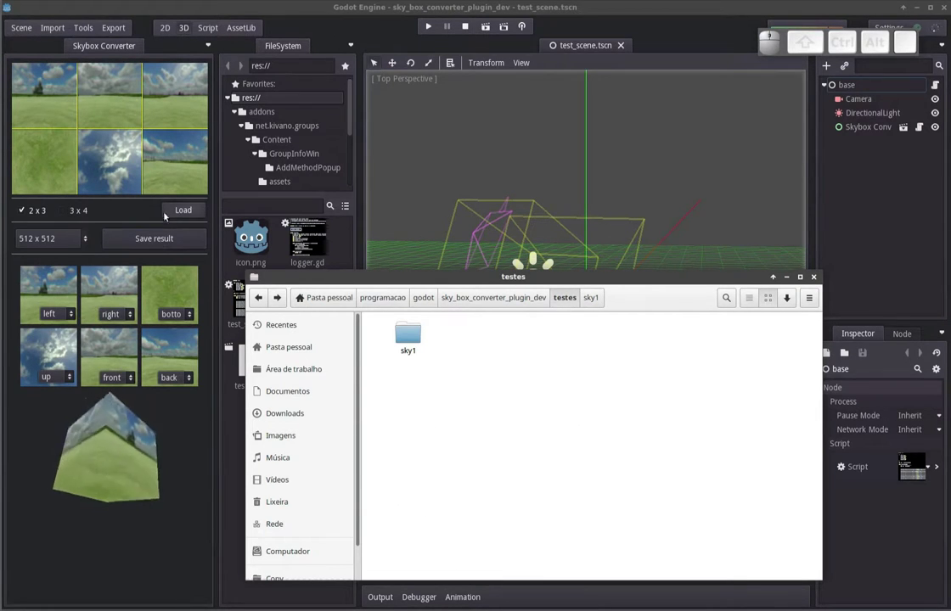
Load the dark ocean sky cross image from temp_files into the converter.
left_click(147, 211)
left_click(176, 214)
left_click(398, 250)
scroll("down", 3)
scroll("down", 3)
scroll("down", 3)
scroll("down", 3)
scroll("down", 3)
left_click(405, 322)
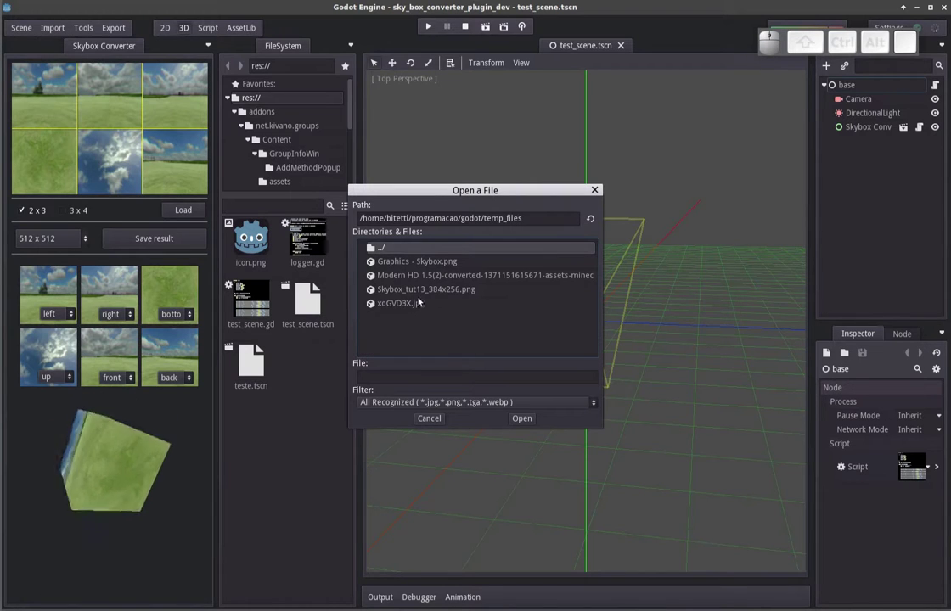
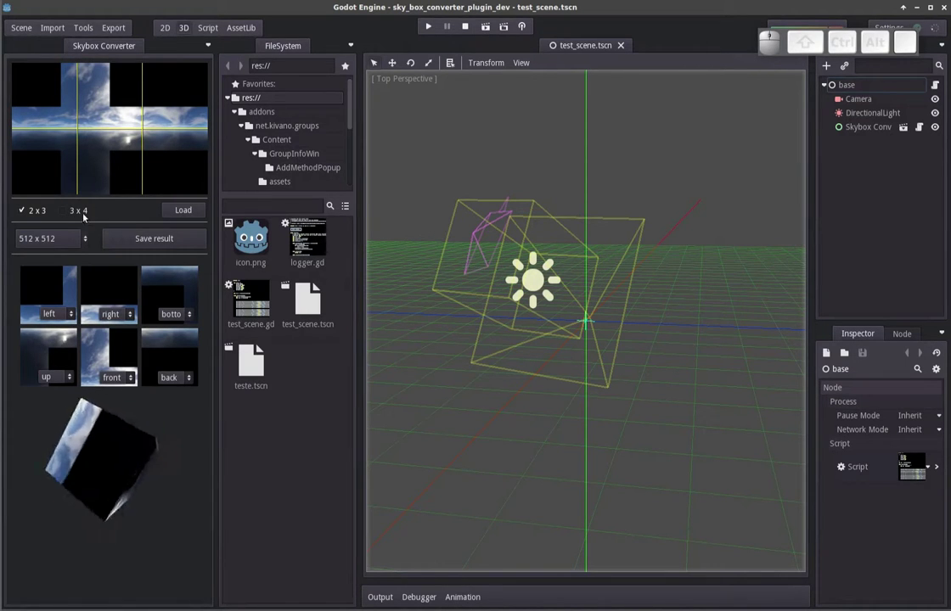
Use the 3 x 4 layout and set face resolution to 1024 x 1024.
left_click(75, 218)
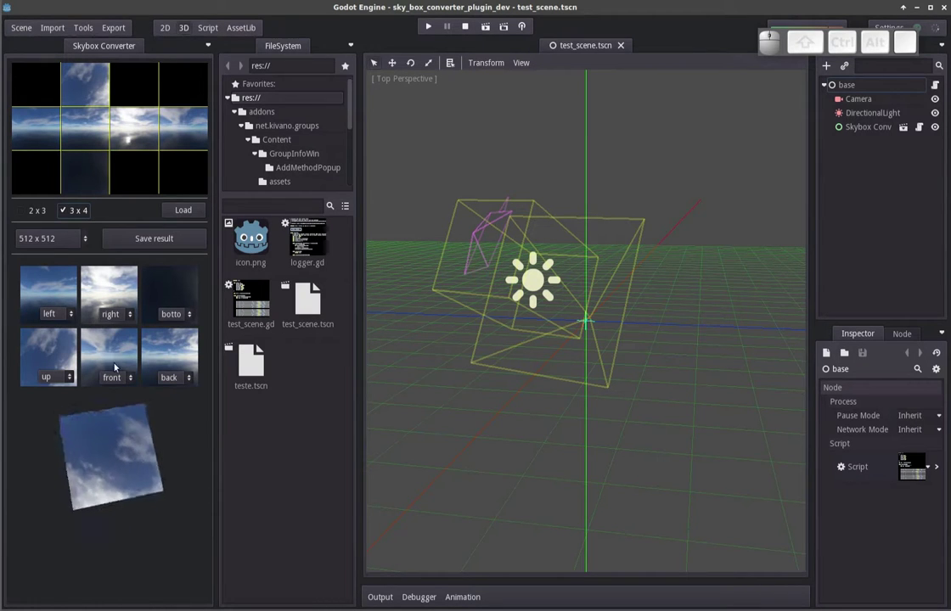
left_click(78, 241)
left_click(36, 286)
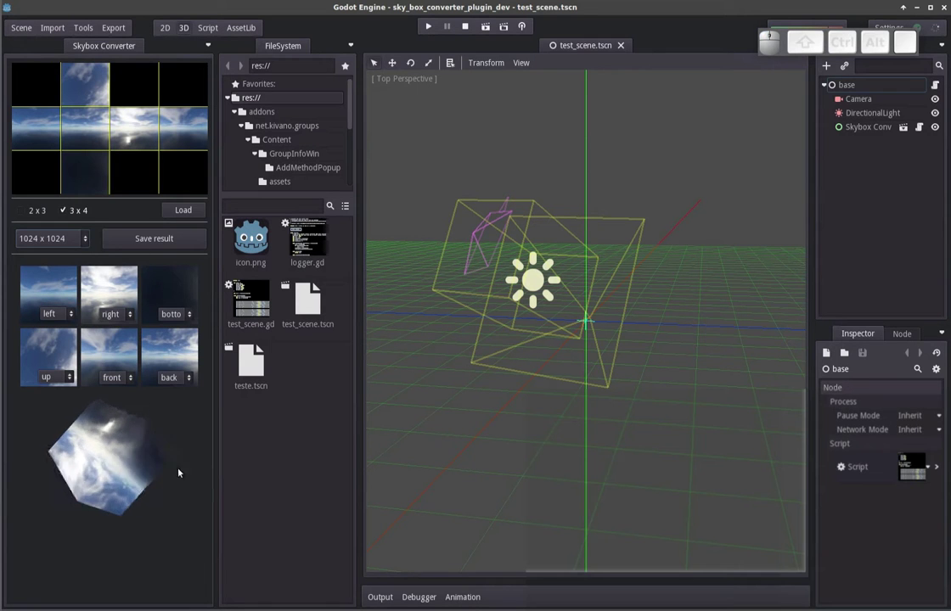
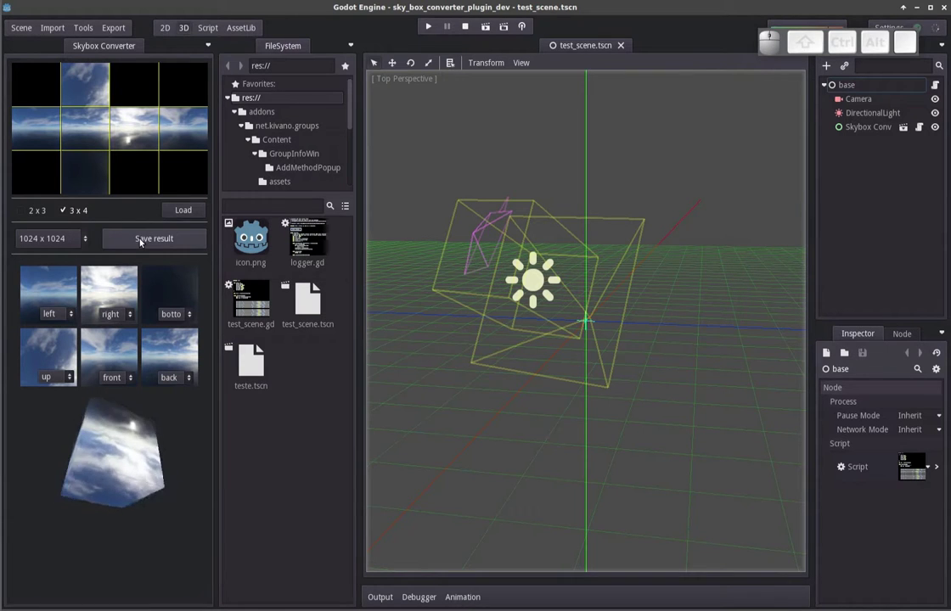
left_click(143, 242)
Save the ocean skybox faces as 'sky' in a newly created folder.
left_click(384, 295)
left_click(586, 218)
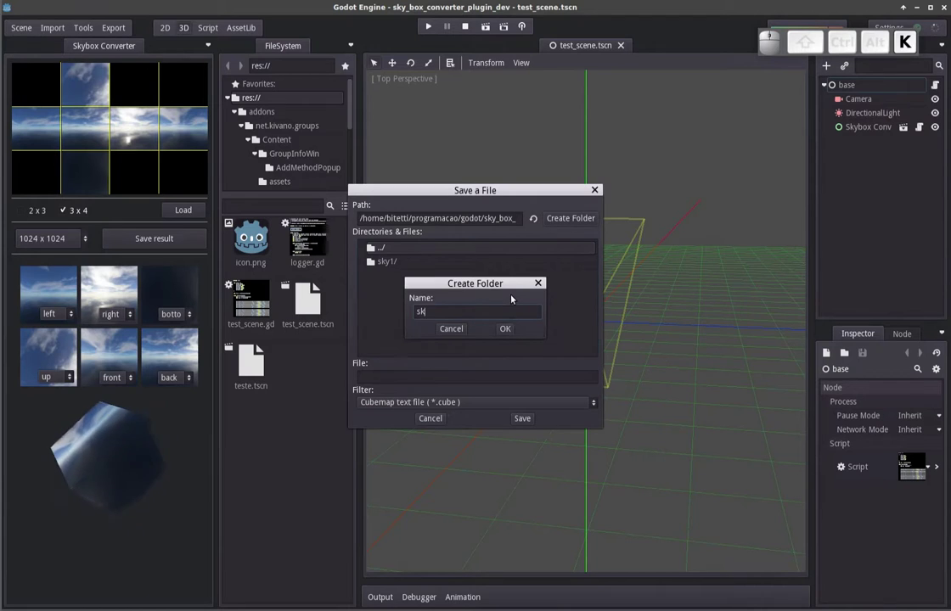
key("Return")
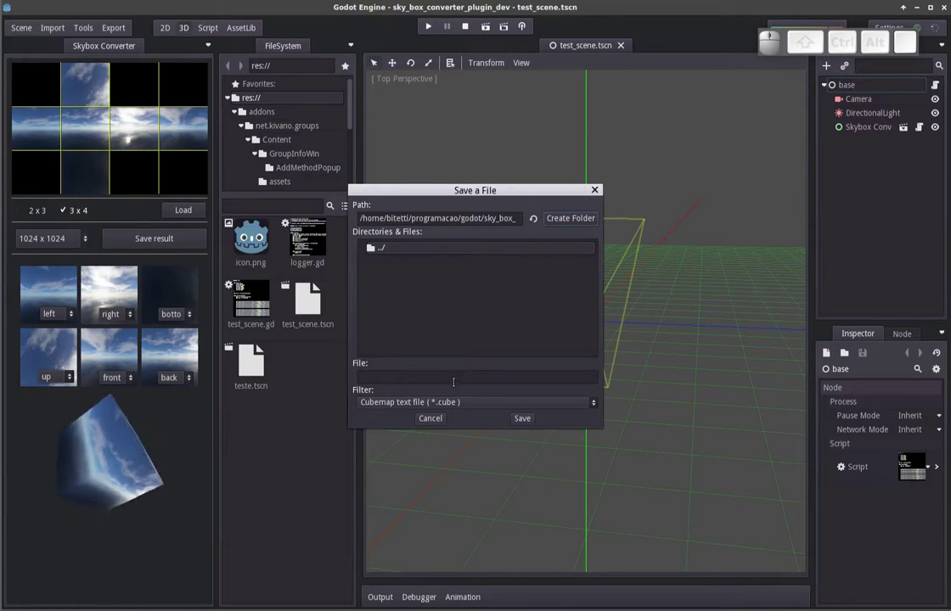
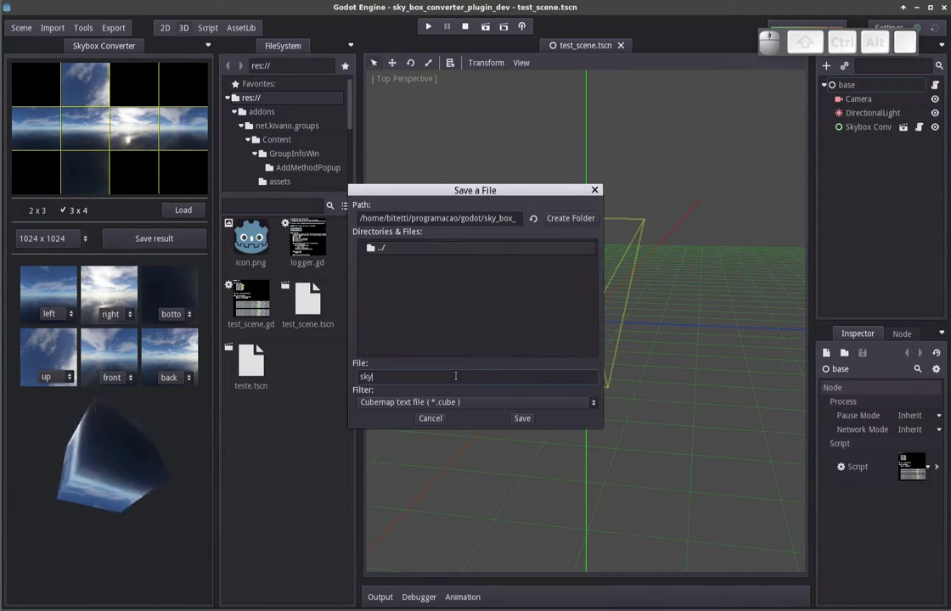
left_click(525, 425)
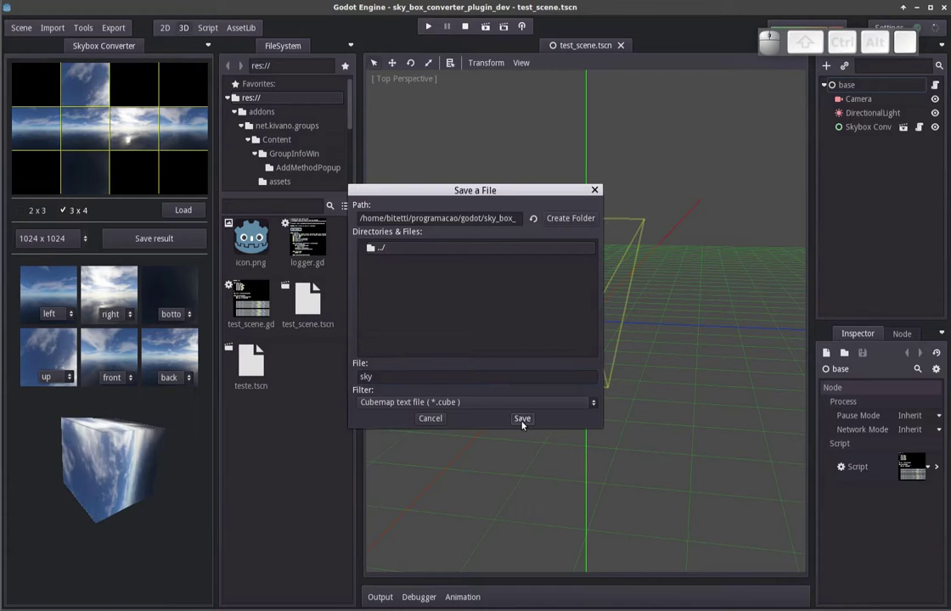
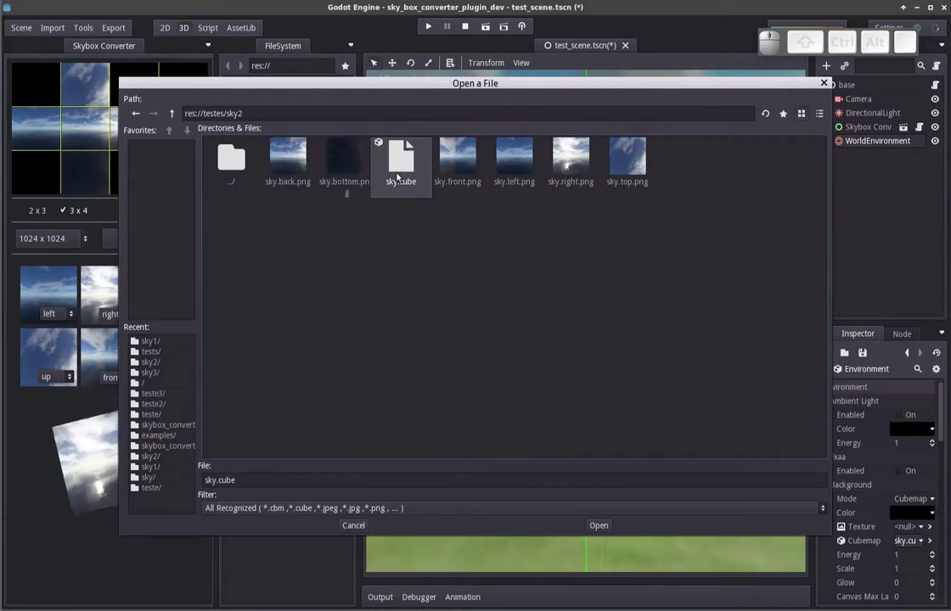
Apply sky.cube as the background cubemap and orbit to view the ocean sky.
left_click(401, 176)
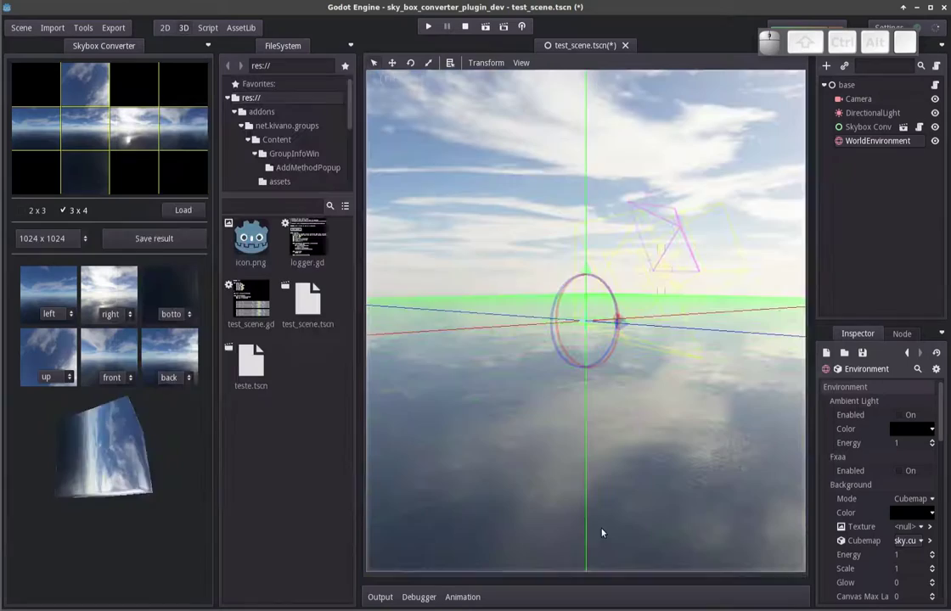
left_click_drag(549, 416, 584, 435)
left_click_drag(585, 435, 638, 410)
middle_click(638, 409)
left_click_drag(508, 406, 608, 400)
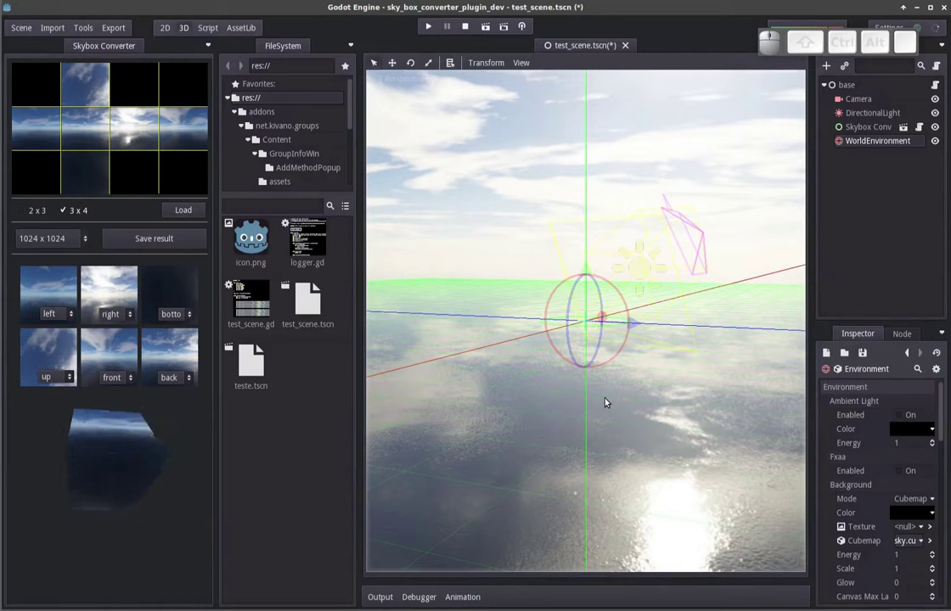
left_click_drag(701, 428, 414, 433)
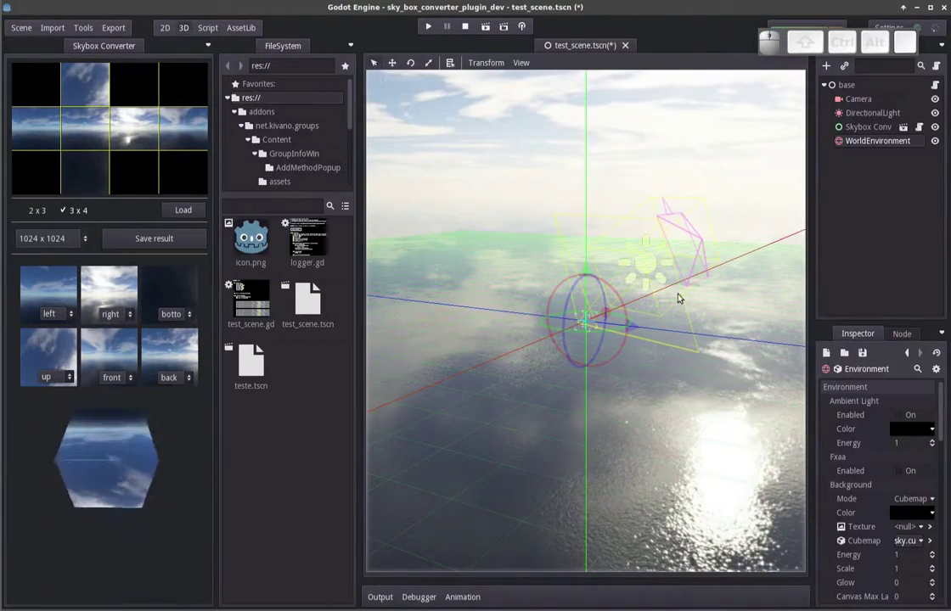